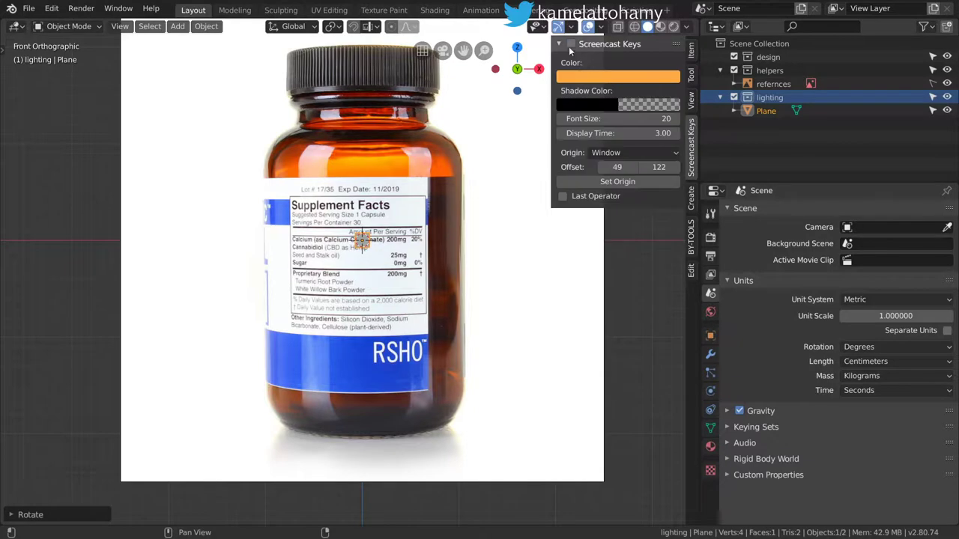
Step: Select the refernces image object and scale it up to the working size
key("n")
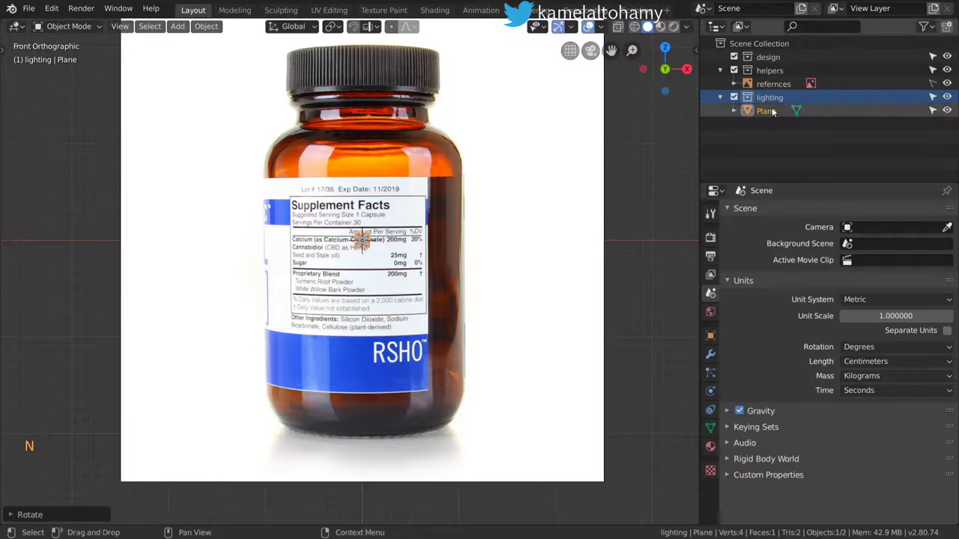
left_click(931, 89)
left_click(509, 21)
key("s")
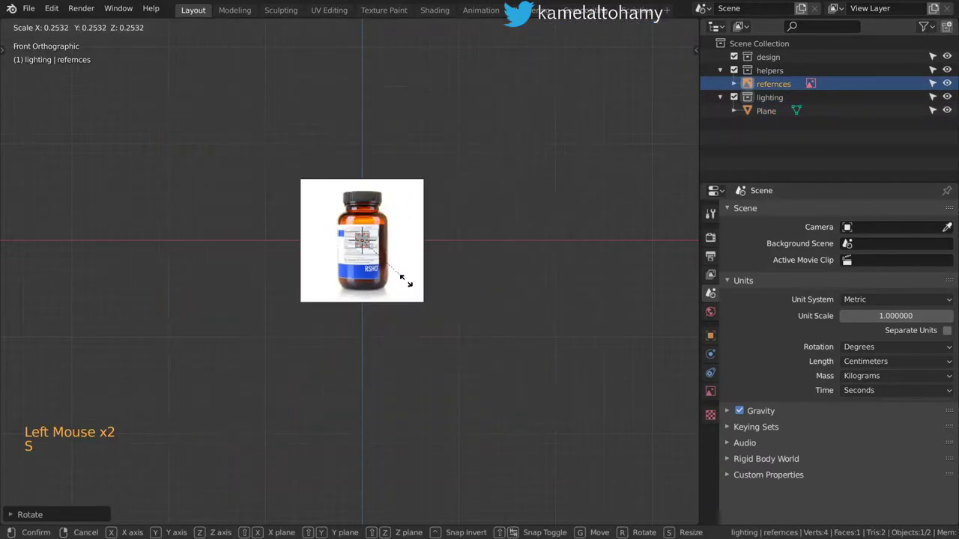
key("KP_Decimal")
scroll("up", 3)
key("s")
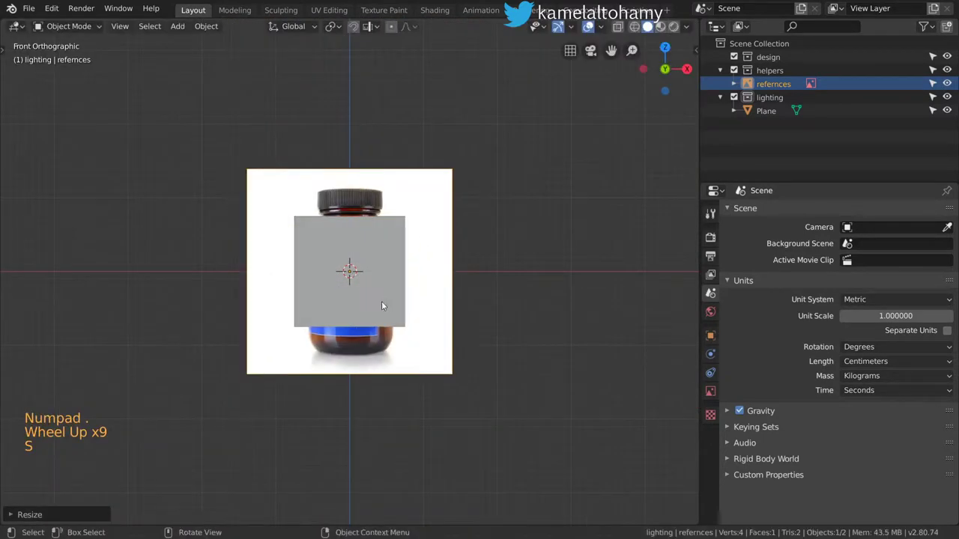
scroll("up", 3)
key("z")
scroll("up", 3)
scroll("up", 3)
key("s")
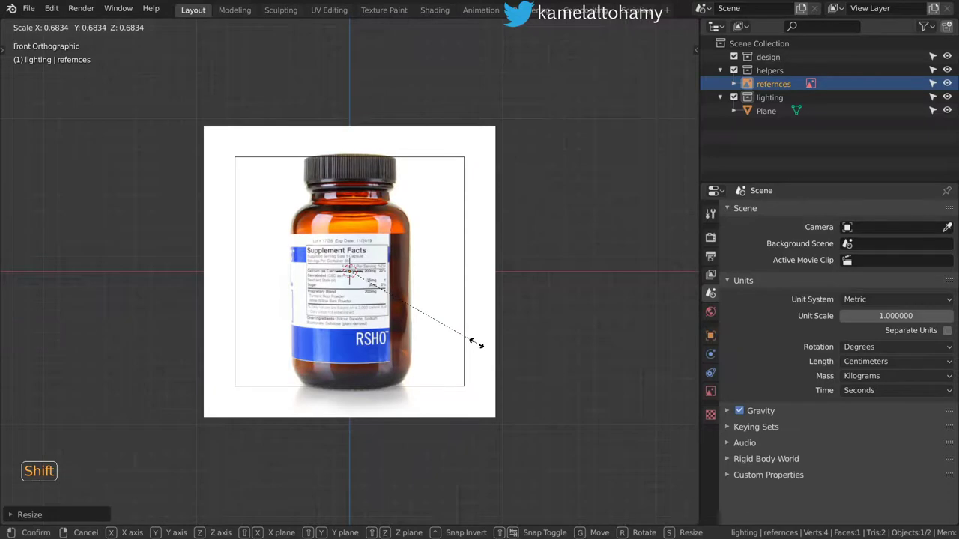
key("s")
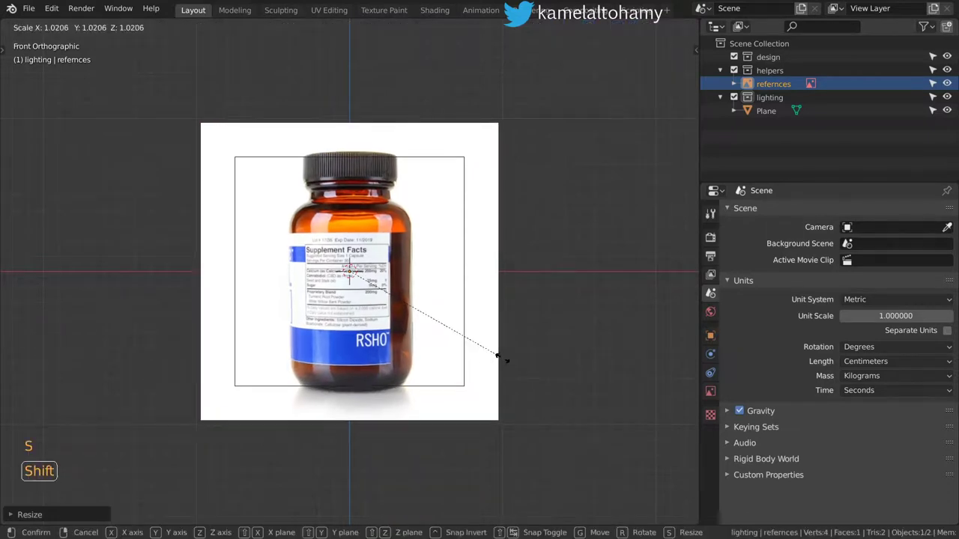
Step: Move the reference photo up so the bottle's base rests on the scene origin
key("g")
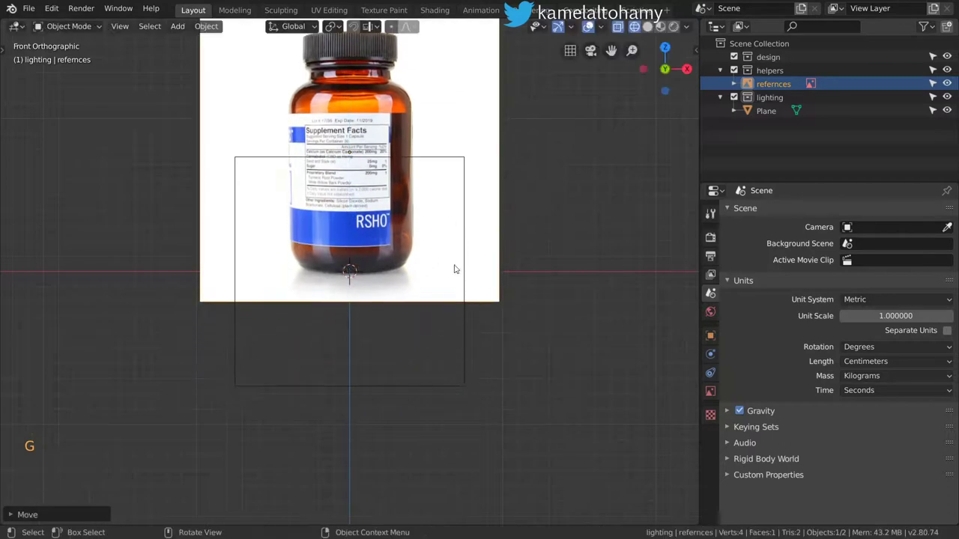
left_click(934, 88)
left_click(723, 74)
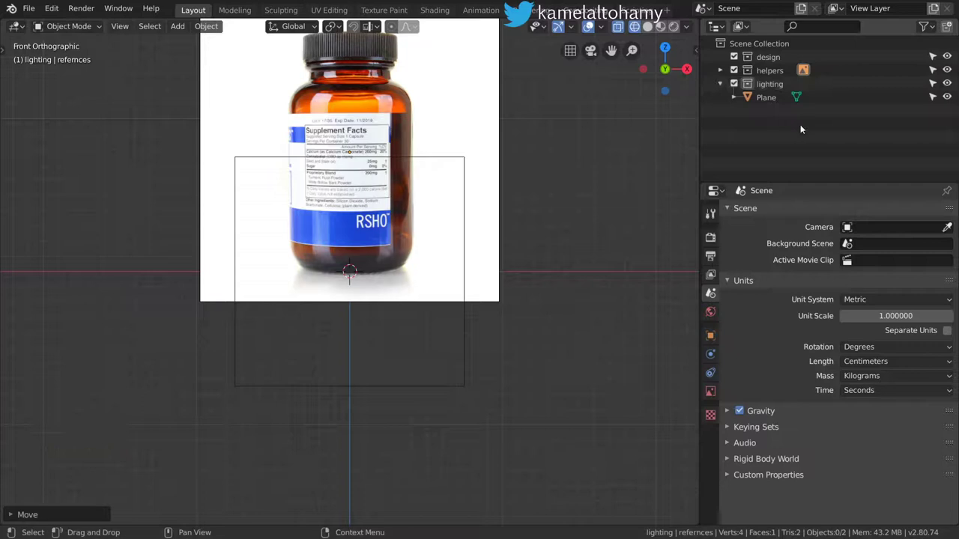
Step: Disable the lighting collection and make the design collection the active one
left_click(760, 103)
key("x")
left_click(740, 81)
left_click(757, 60)
Step: Frame the scene in front view, zoomed and panned onto the reference bottle
middle_click(462, 208)
scroll("down", 3)
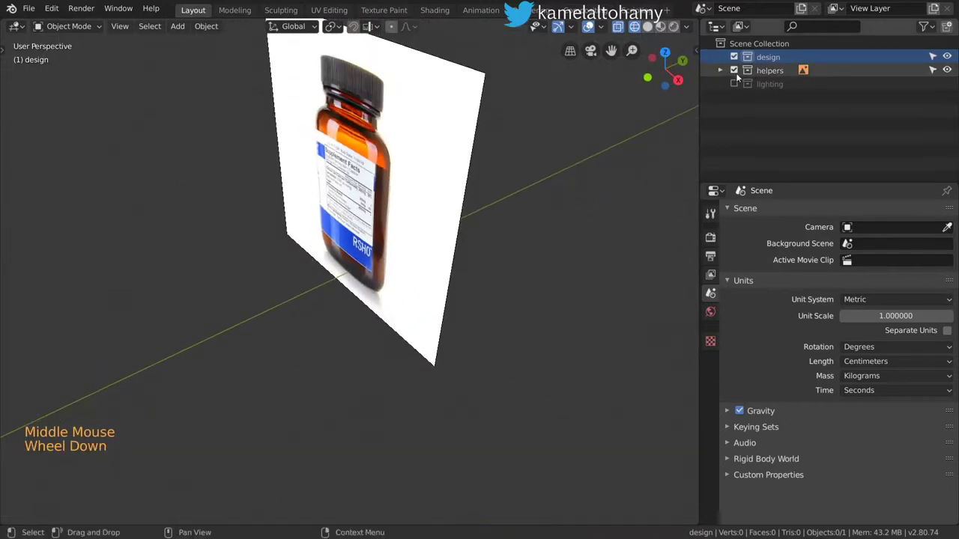
left_click(726, 75)
scroll("down", 3)
scroll("down", 3)
key("shift+c")
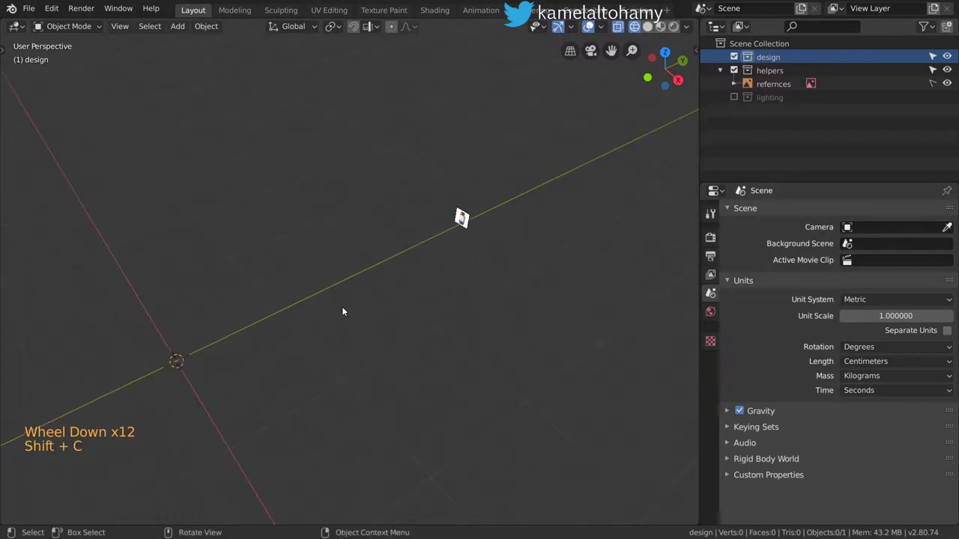
key("KP_1")
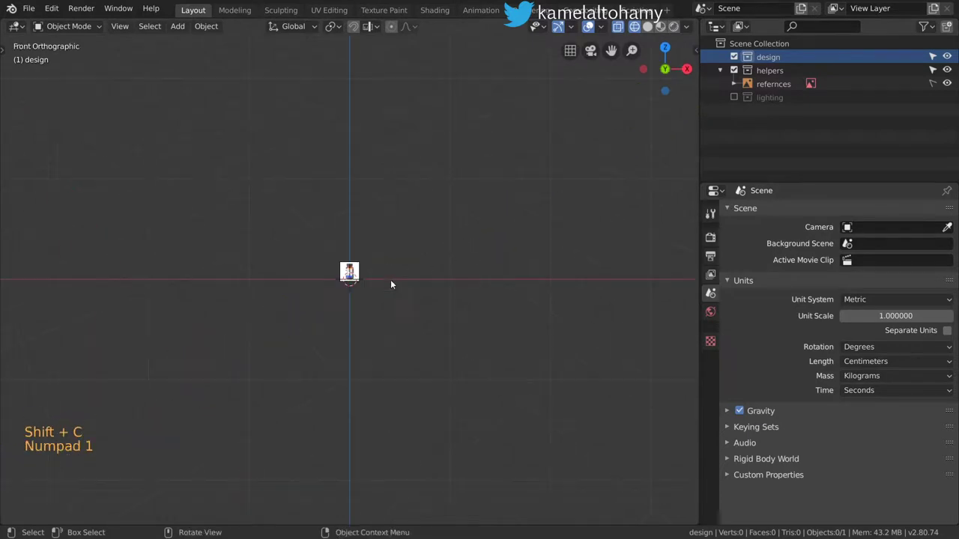
scroll("up", 3)
key("KP_Decimal")
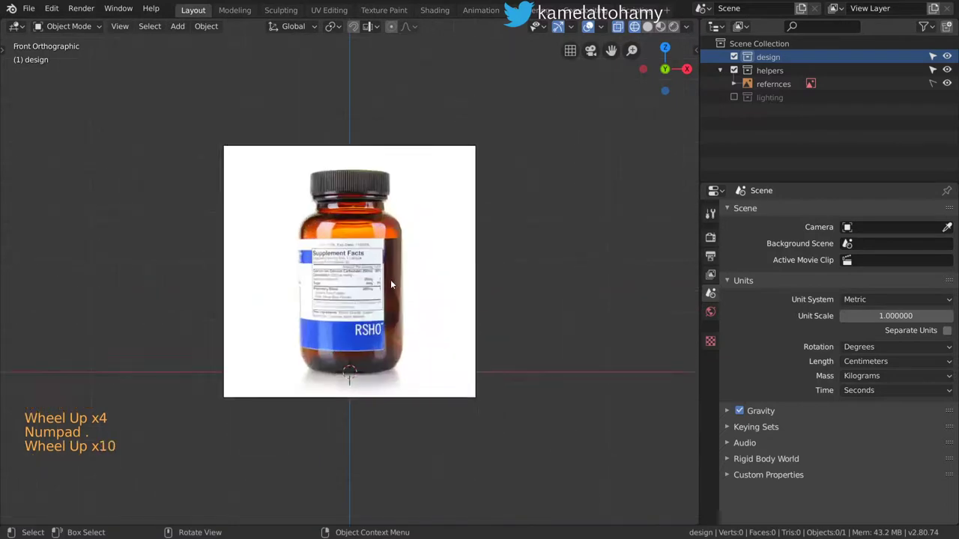
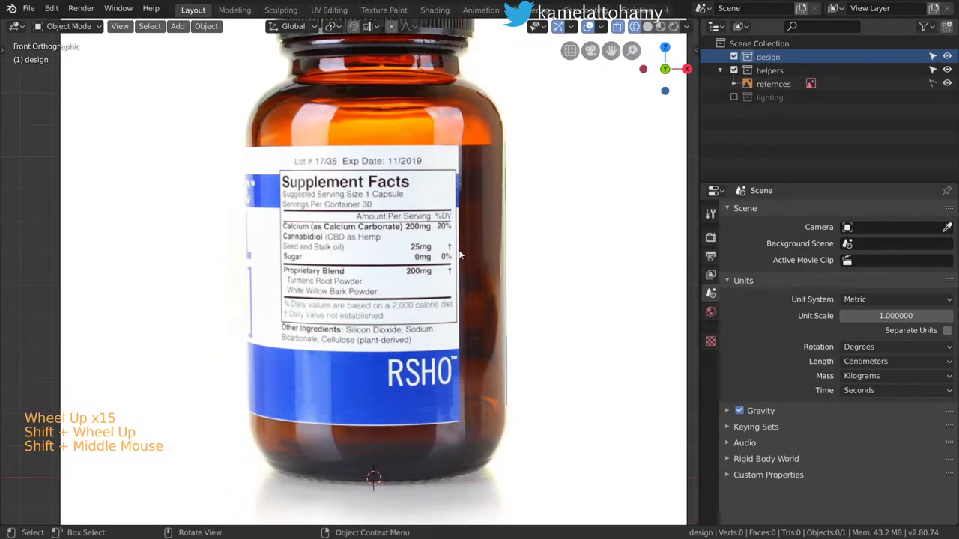
middle_click(427, 232)
Step: Add a circle mesh with 24 vertices to the design collection
key("shift+a")
scroll("down", 3)
scroll("up", 3)
scroll("up", 3)
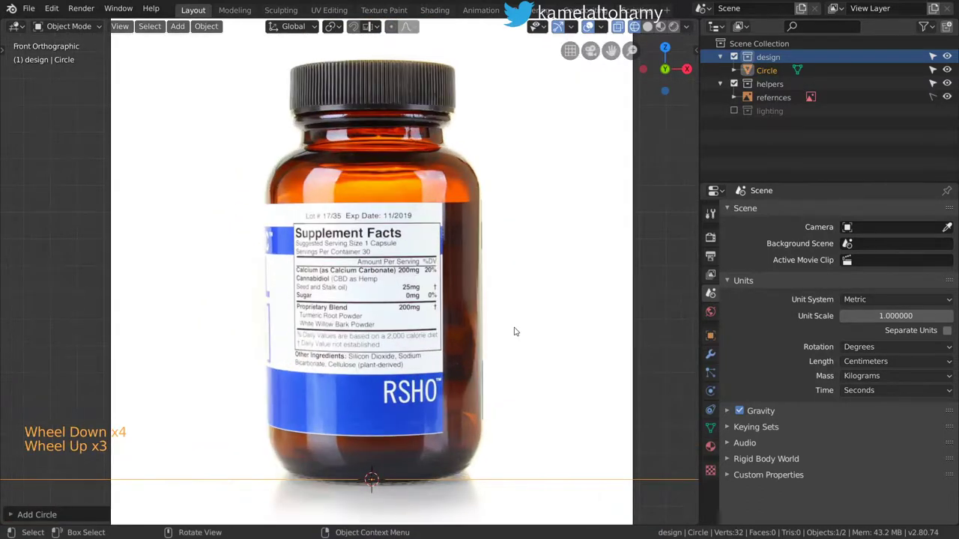
key("F3")
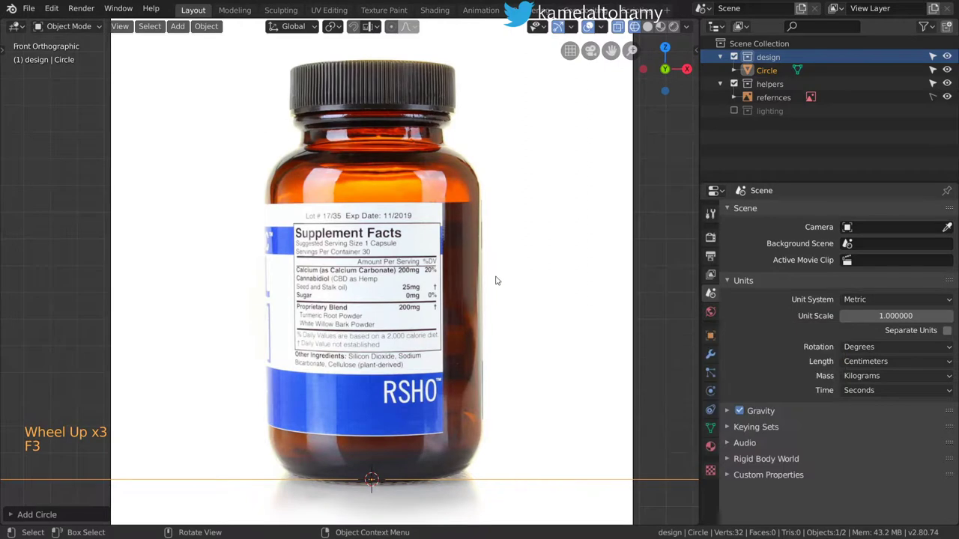
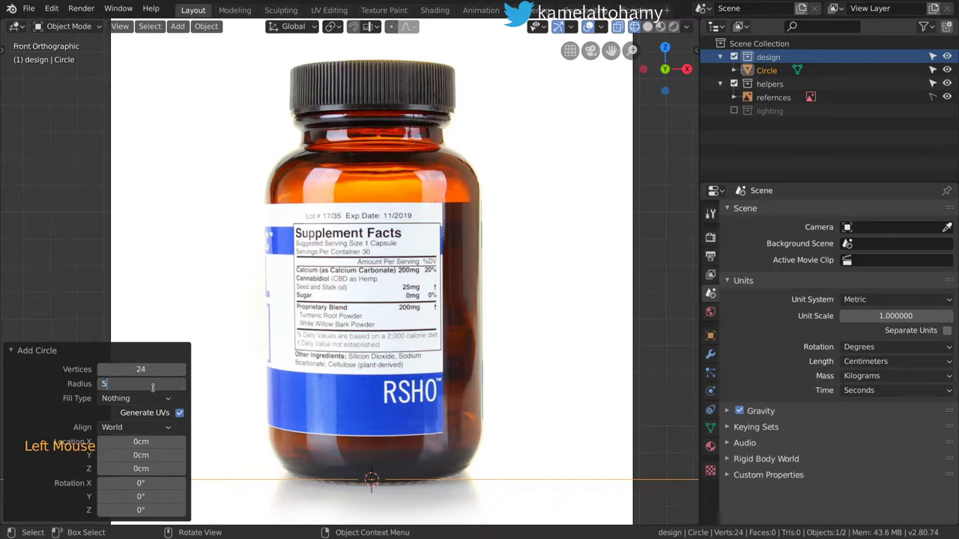
key("Escape")
left_click(153, 354)
Step: Raise the circle to the label's bottom edge and scale it to the bottle's width
key("g")
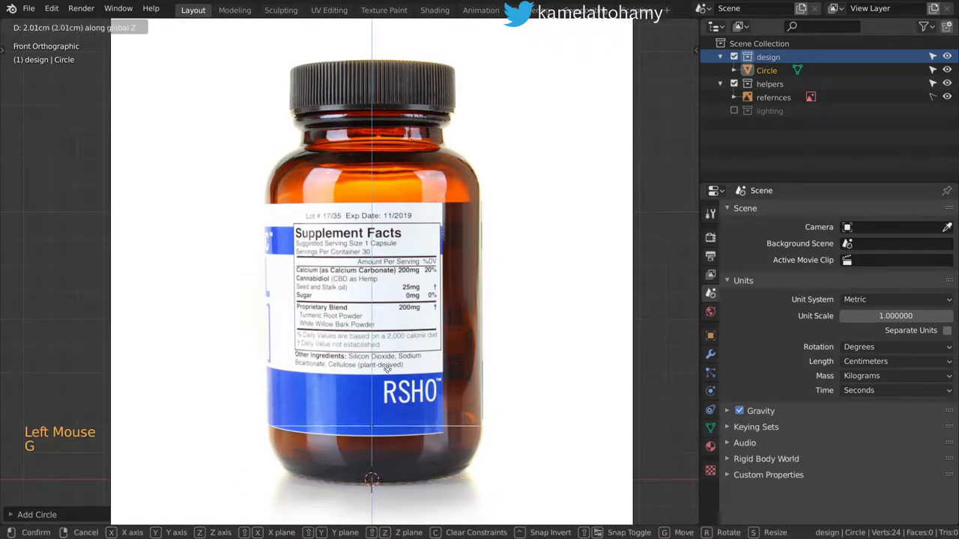
key("s")
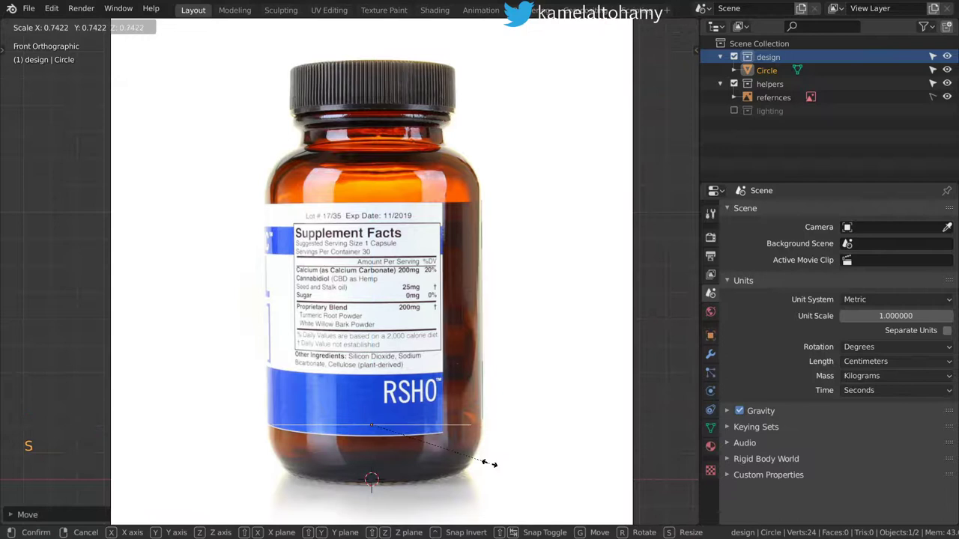
key("s")
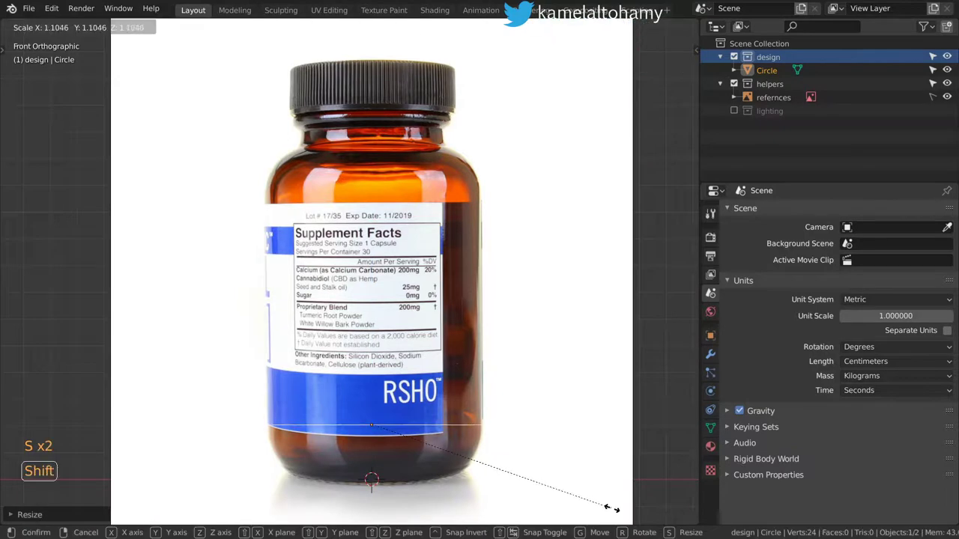
middle_click(455, 413)
key("Tab")
Step: Extrude the ring up along the bottle body and scale the new ring keeping its height
key("e")
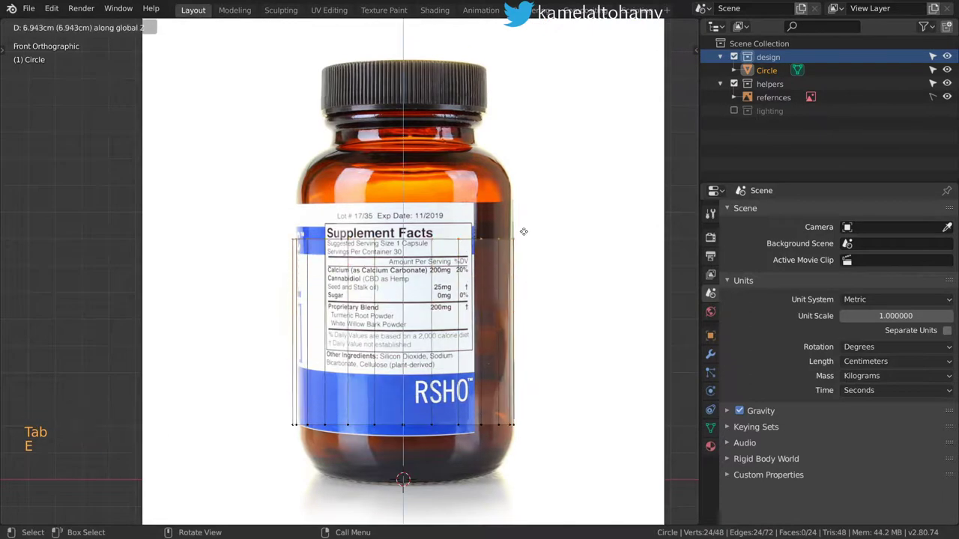
key("a")
key("a")
key("a")
key("s")
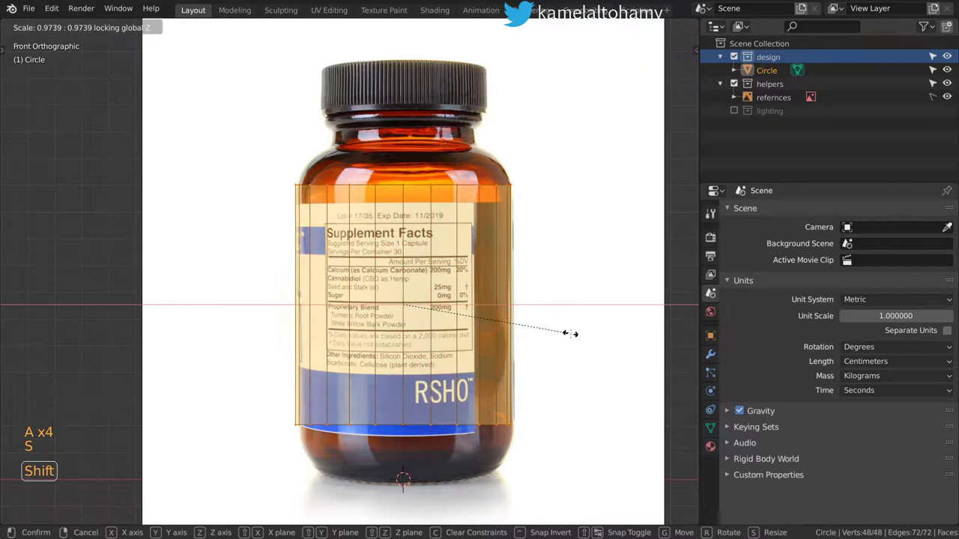
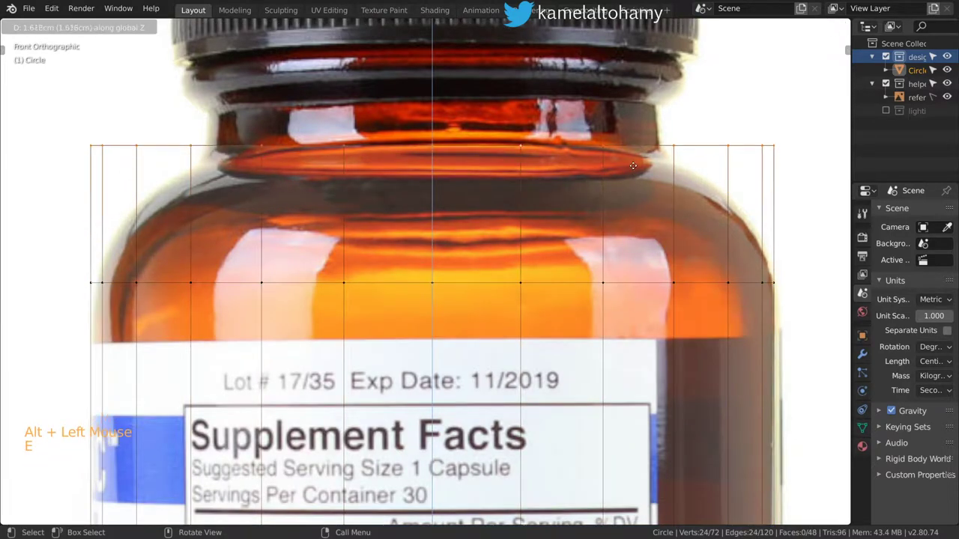
Step: Shrink the top ring to neck width and add loop cuts scaled out to round the shoulder
key("s")
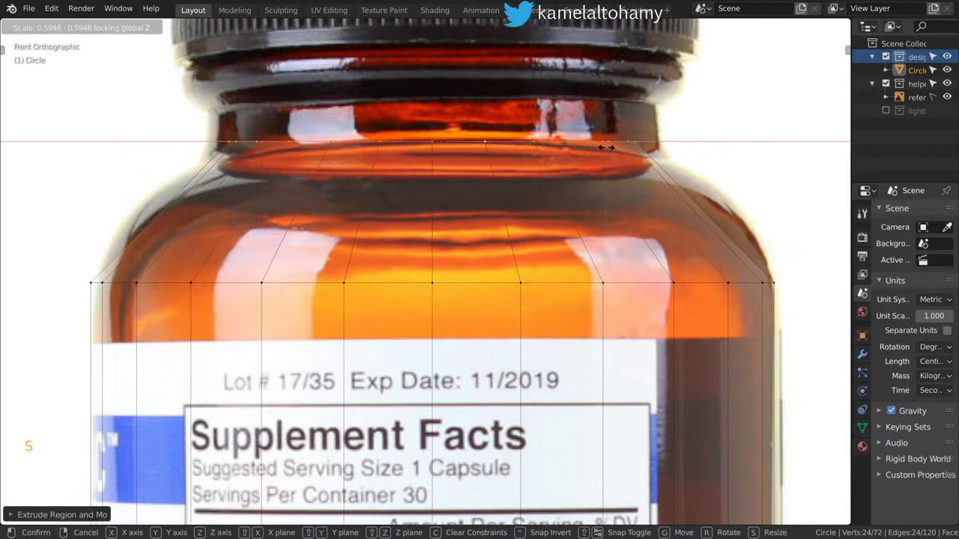
key("ctrl+r")
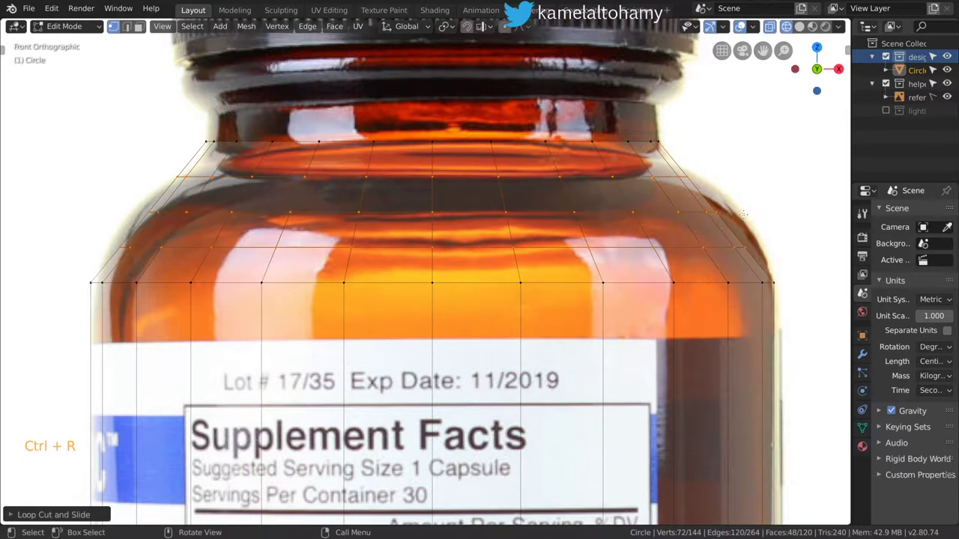
key("s")
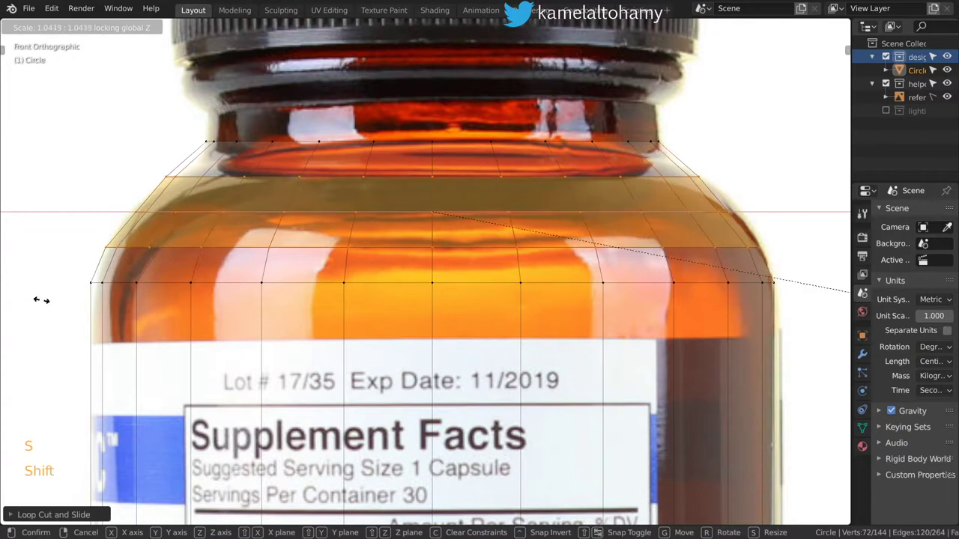
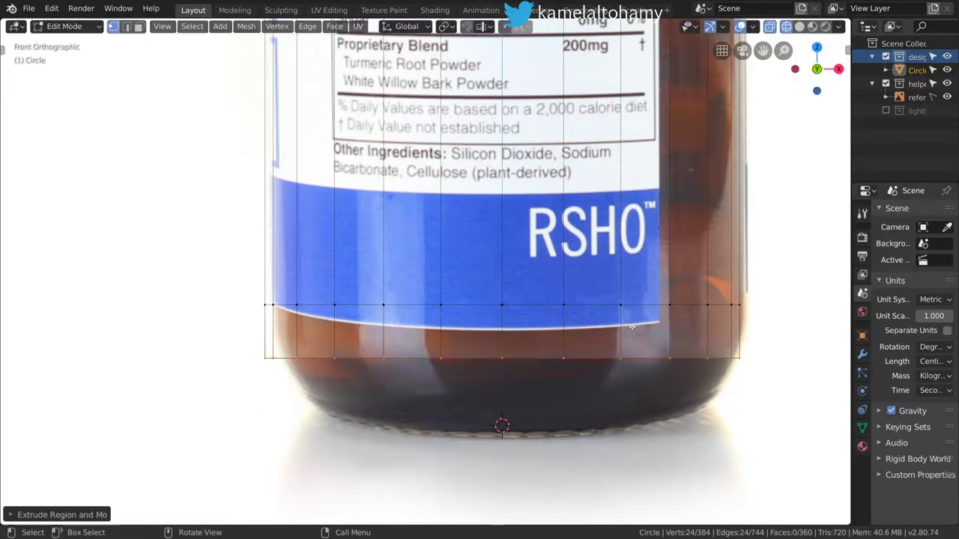
Step: Extend the wall down to the base, narrowing it, and widen a new loop cut along the bottom curve
key("s")
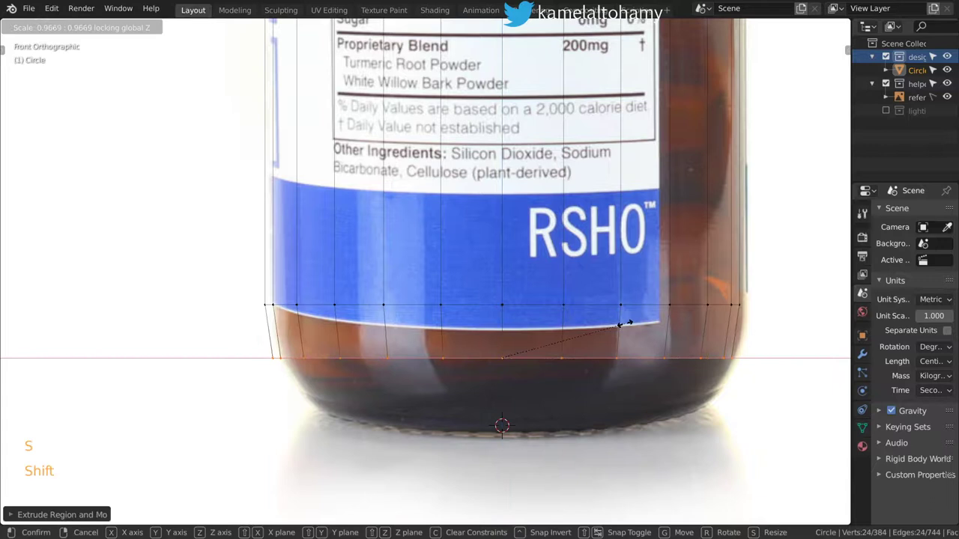
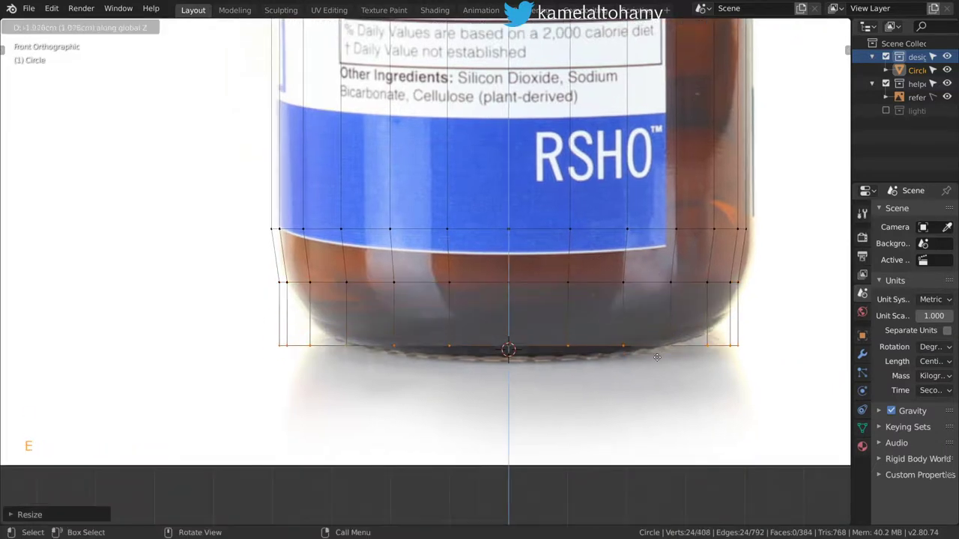
key("s")
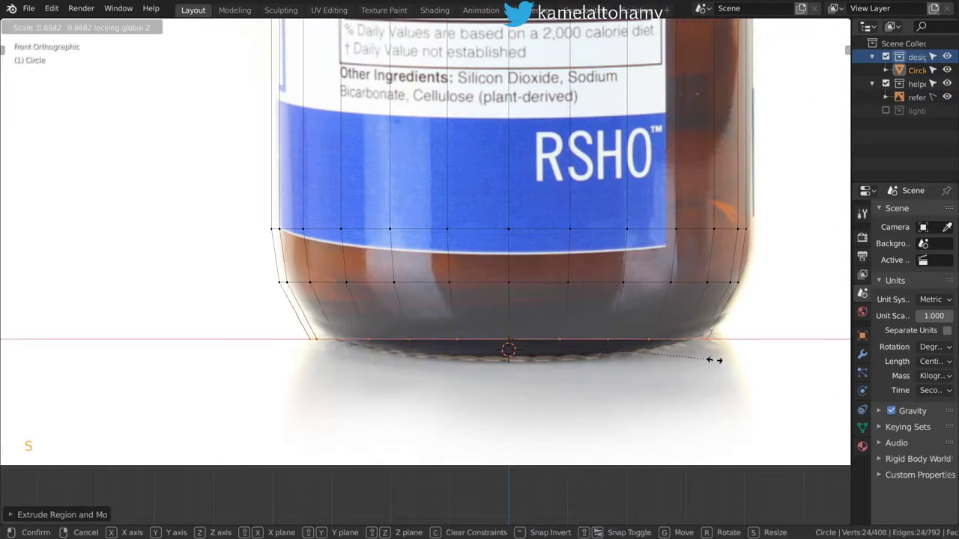
key("Tab")
key("Tab")
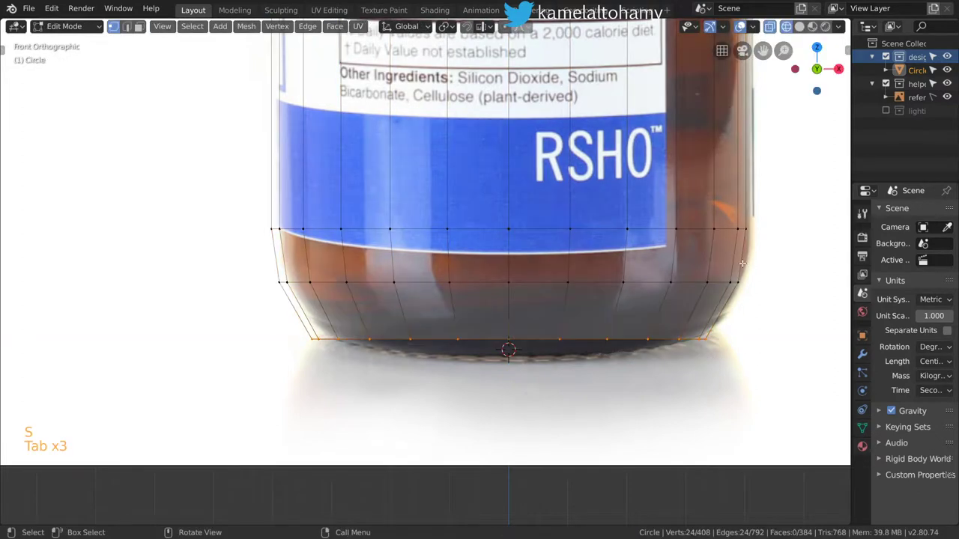
key("ctrl+r")
key("s")
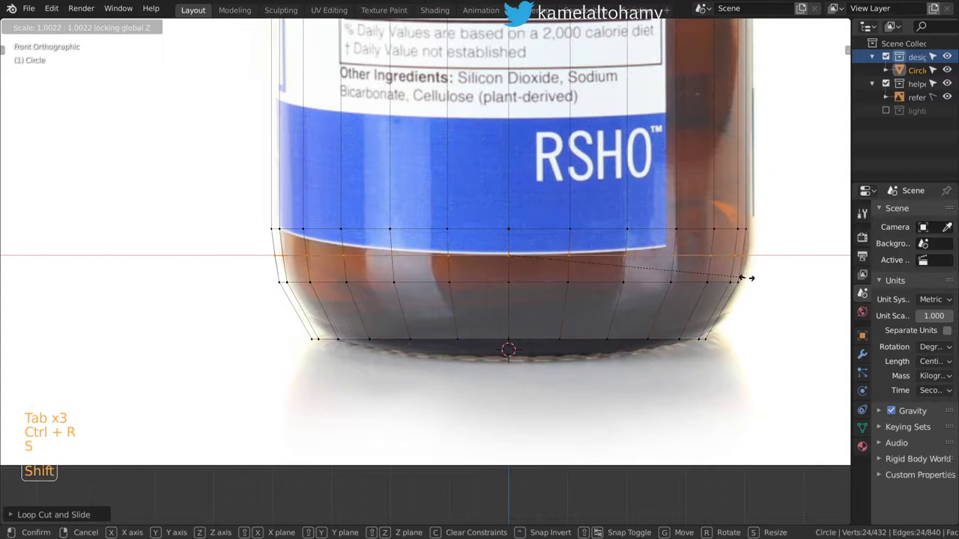
key("s")
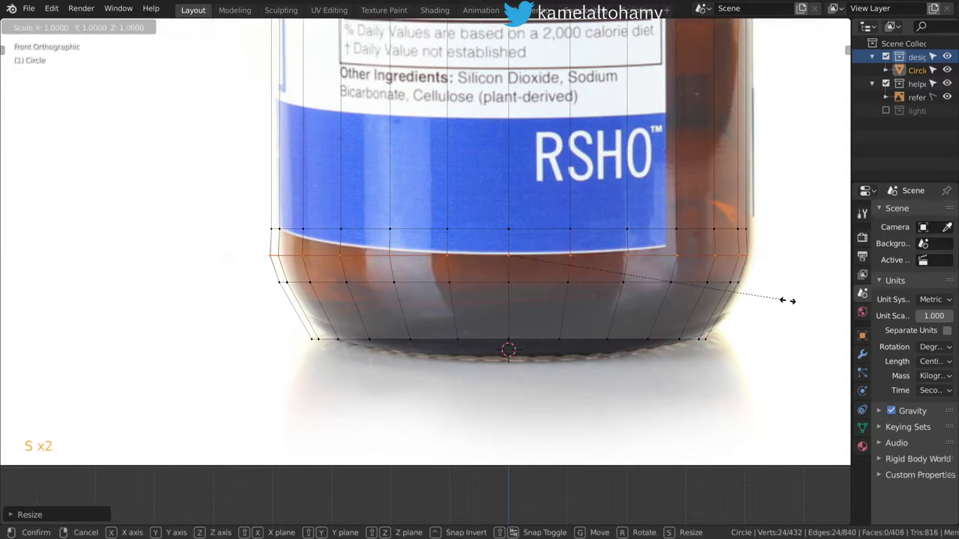
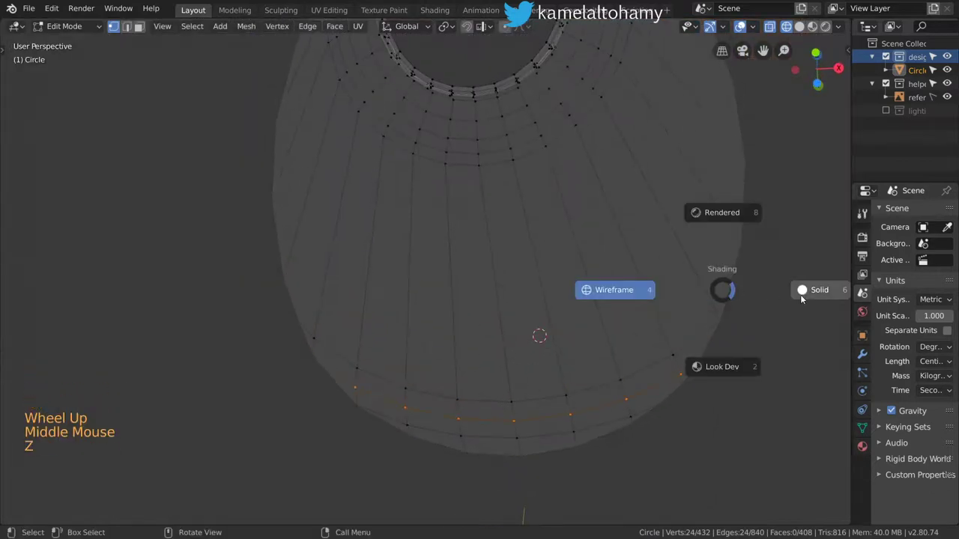
Step: Set the viewport's Clip Start to 0.001 cm in solid shading
key("n")
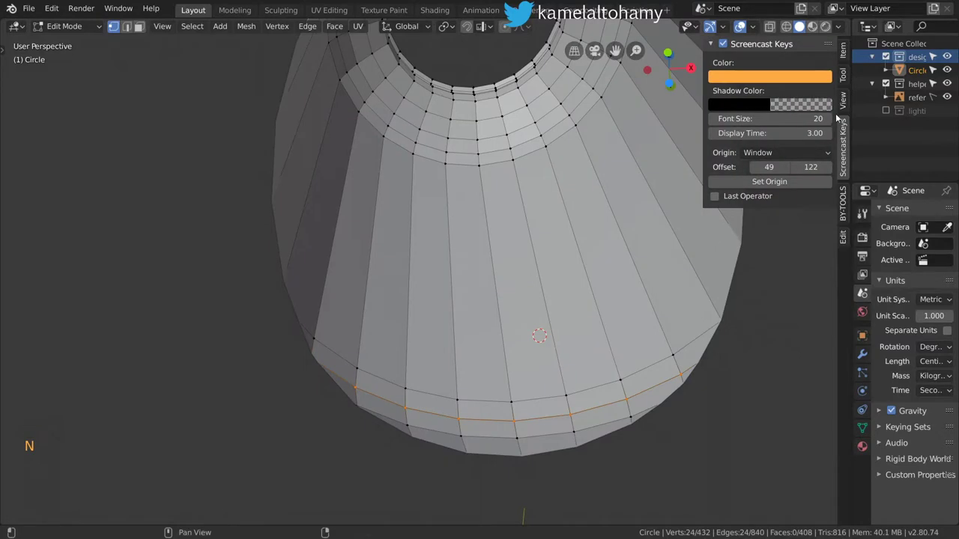
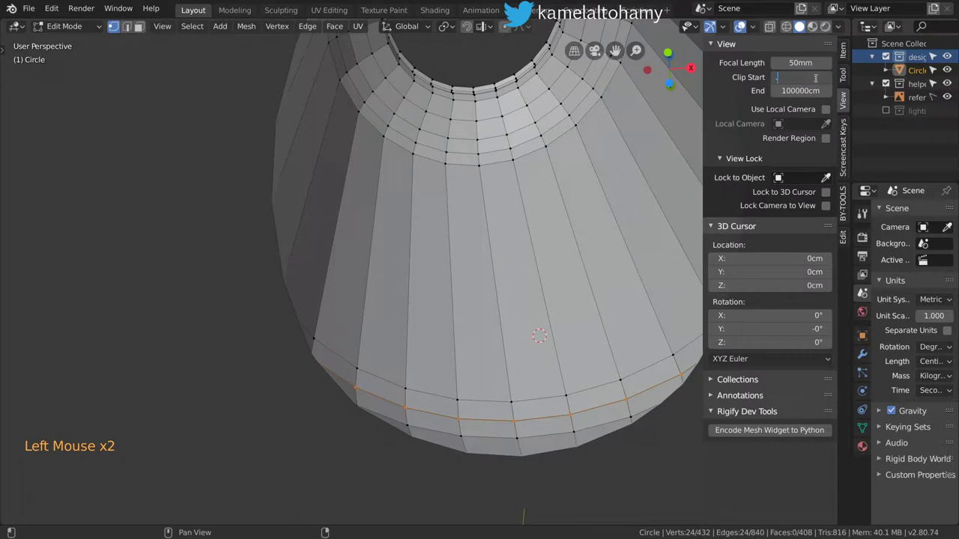
key("0")
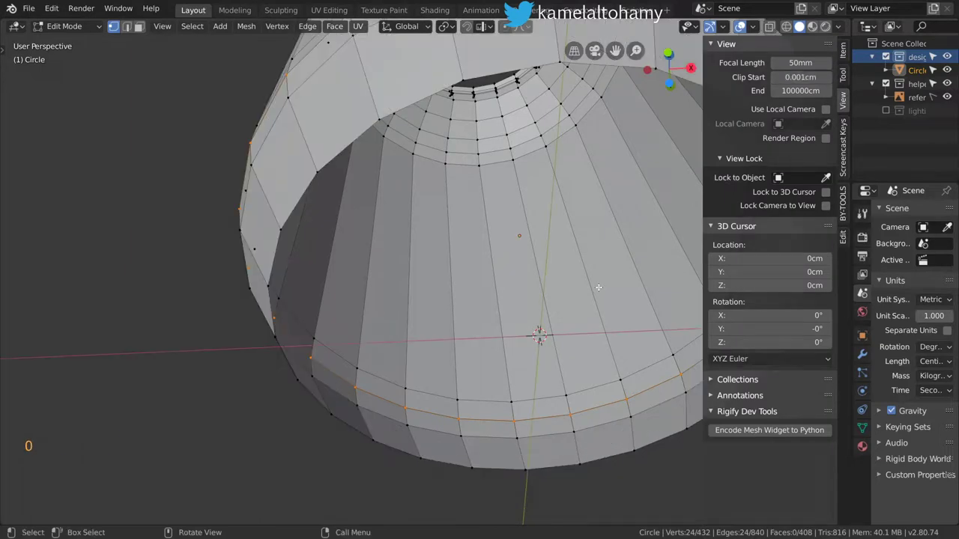
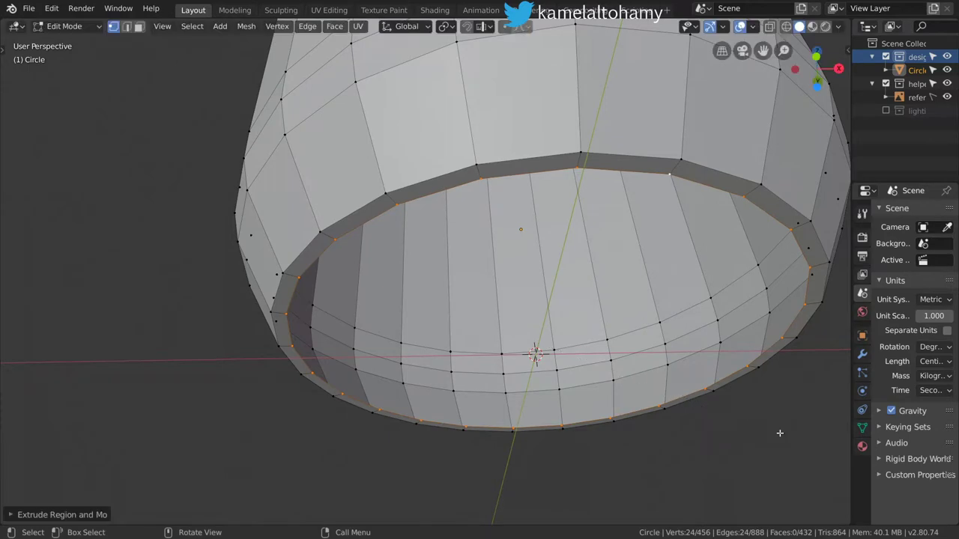
Step: Extrude the bottom edge inward in rings and fill the center to close the base
key("e")
key("e")
key("f")
scroll("down", 3)
Step: Return to Object Mode and line the finished bottle up against the reference in front view
key("Tab")
middle_click(538, 227)
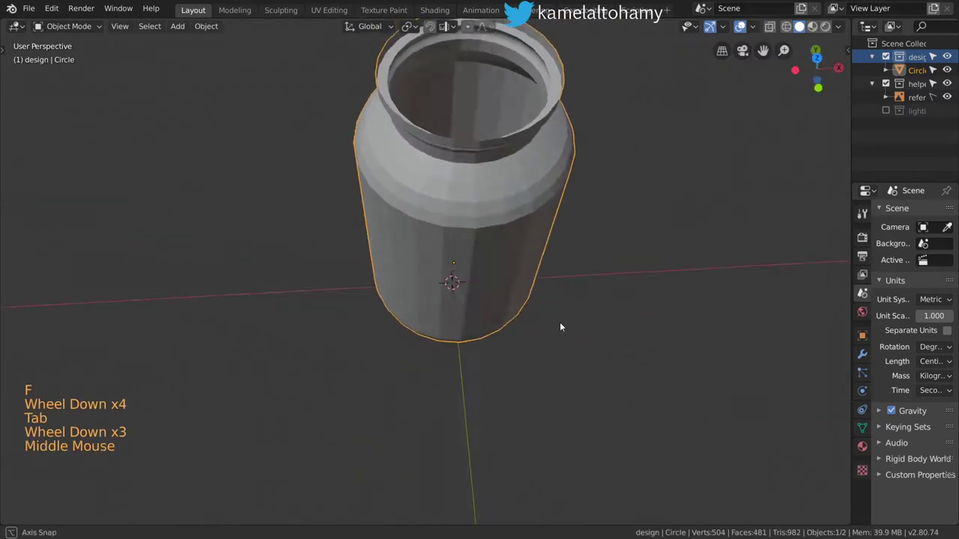
key("KP_1")
scroll("down", 3)
middle_click(540, 218)
scroll("up", 3)
middle_click(603, 246)
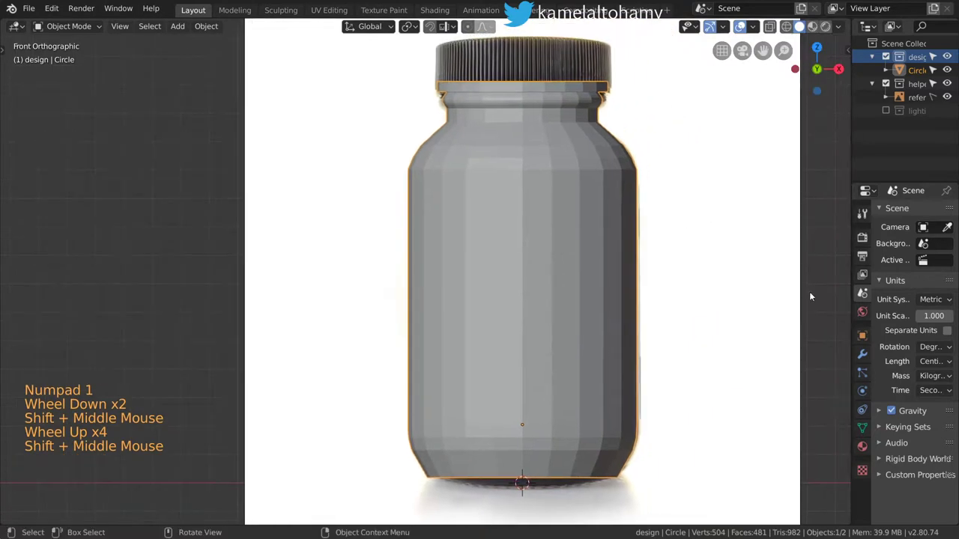
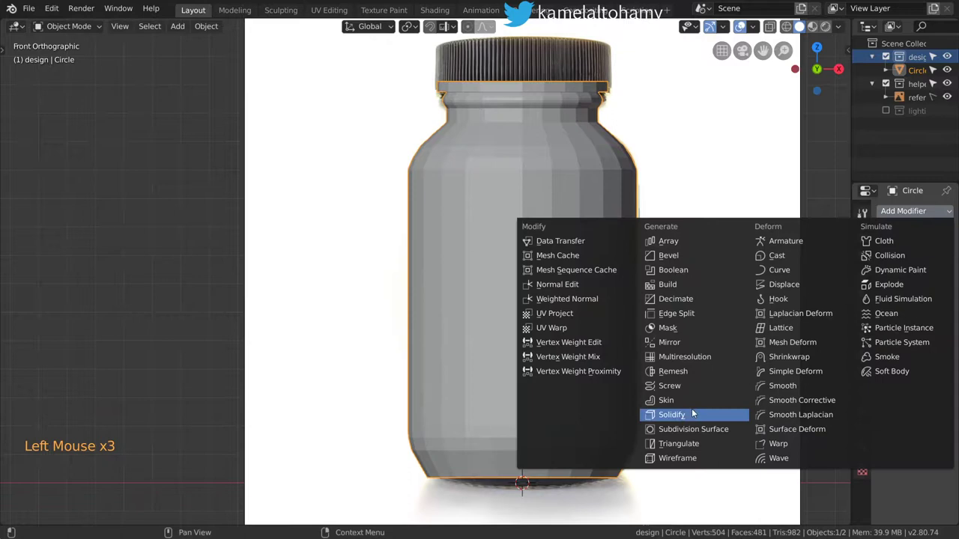
Step: Add a Solidify modifier with 0.1 cm thickness offset outward and apply the object's scale
scroll("down", 3)
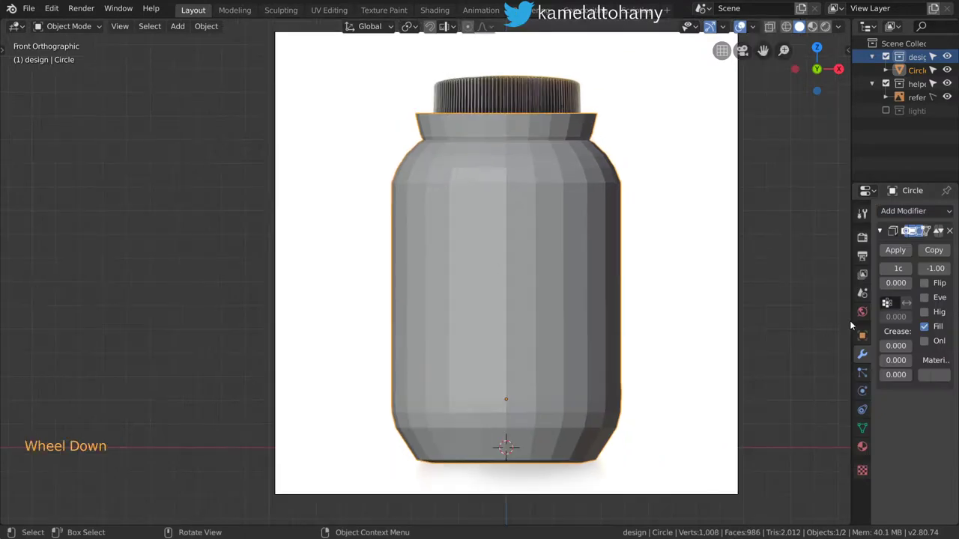
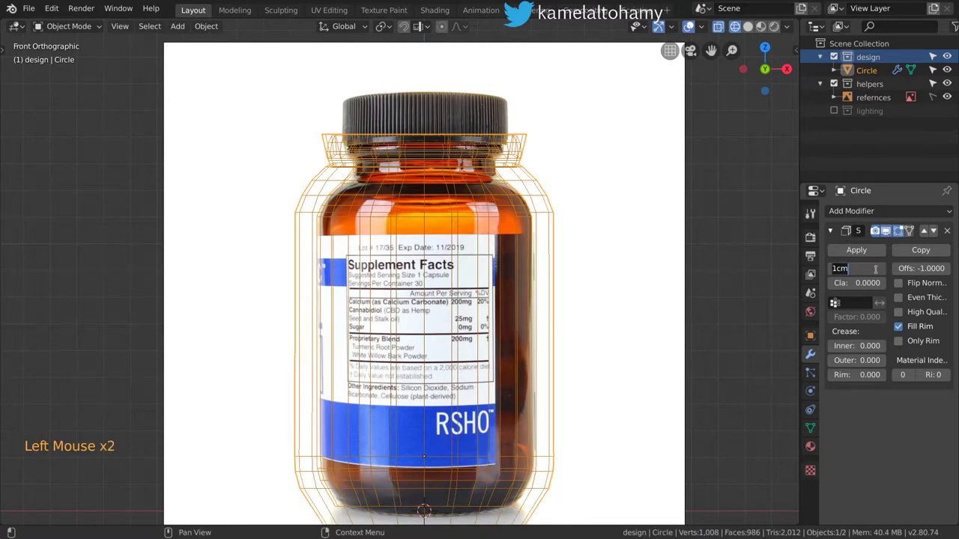
key("0")
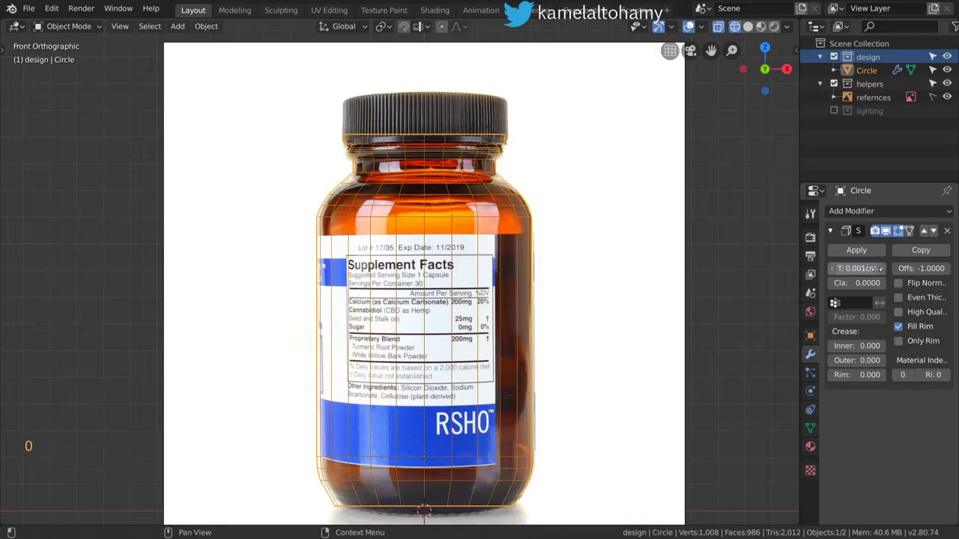
key("ctrl+a")
key("z")
middle_click(471, 192)
middle_click(505, 247)
scroll("up", 3)
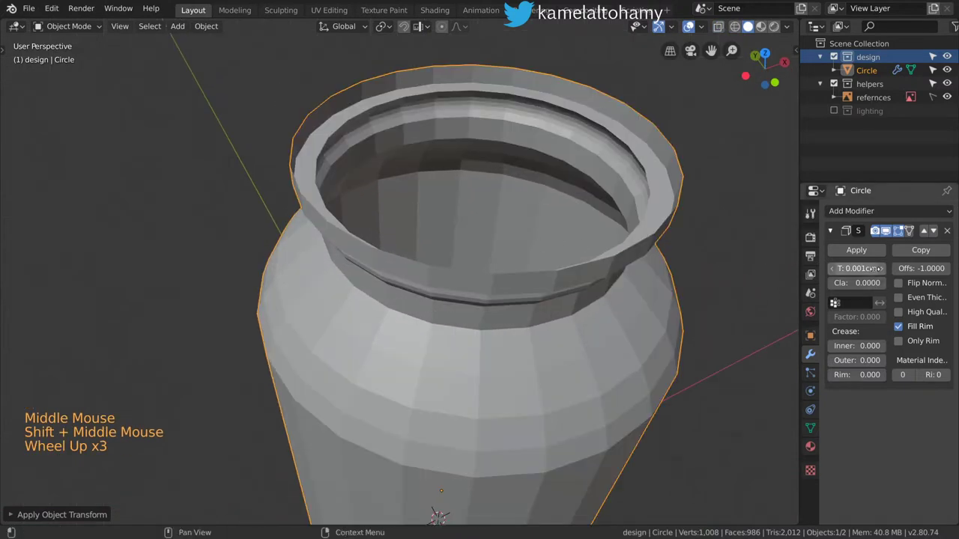
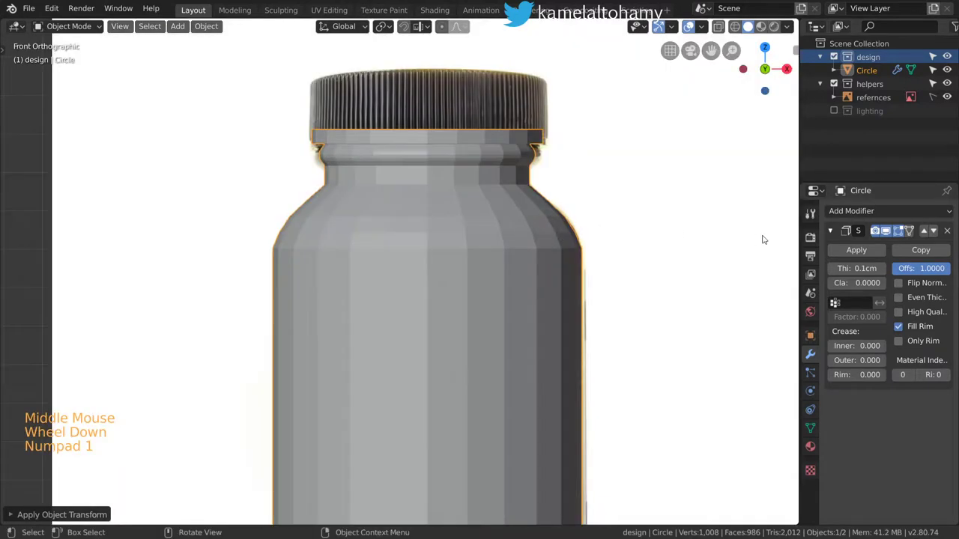
Step: Add a Subdivision Surface modifier with viewport and render levels at 3
left_click(836, 235)
left_click(843, 220)
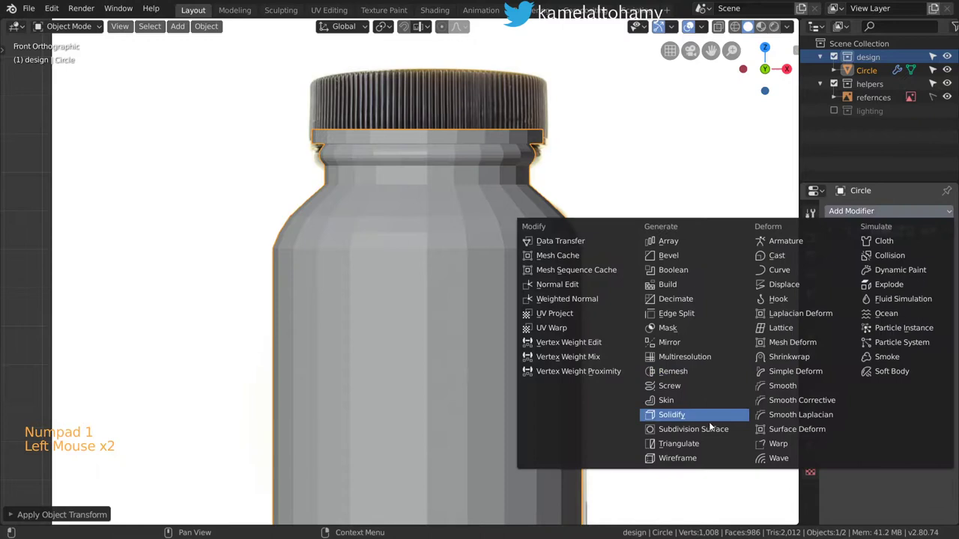
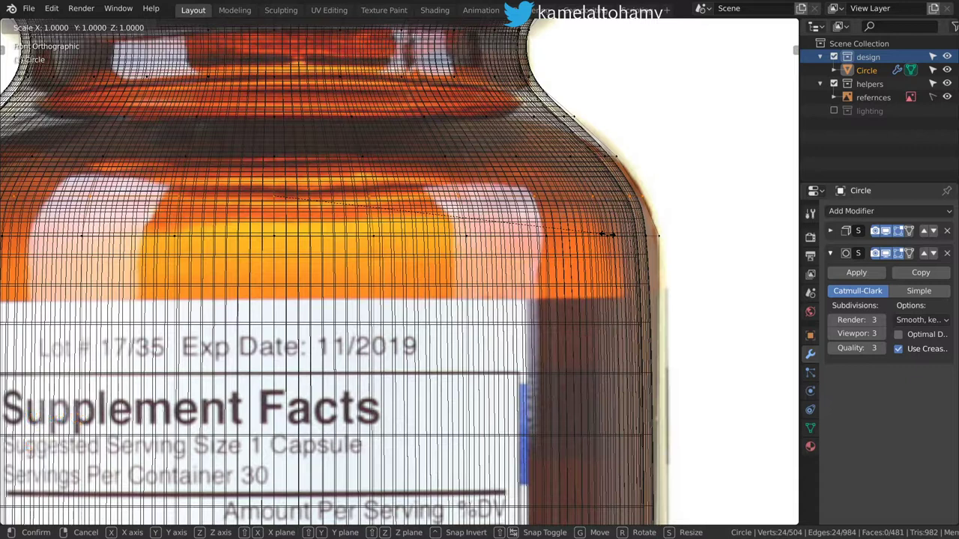
Step: Reposition the shoulder edge loop along Z with proportional editing so the smoothed outline follows the photo
scroll("down", 3)
key("s")
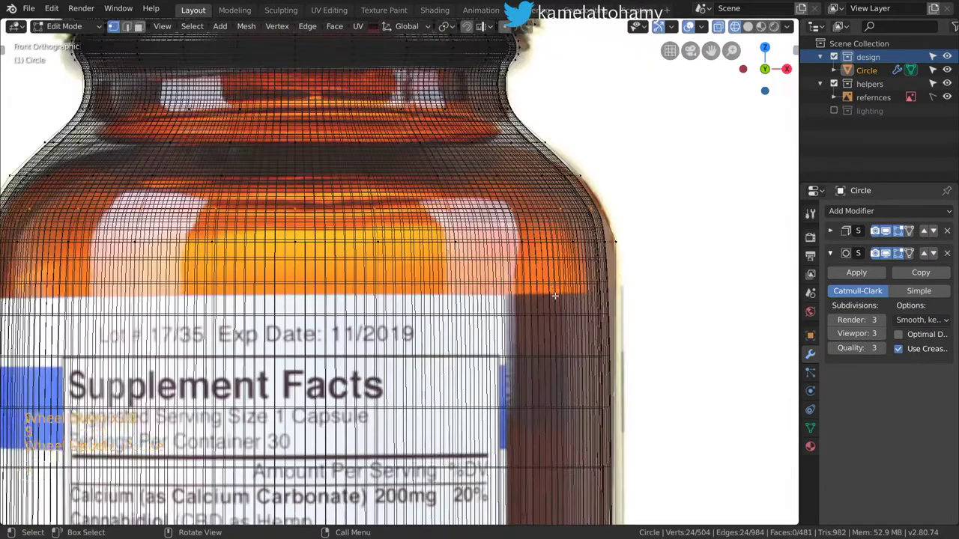
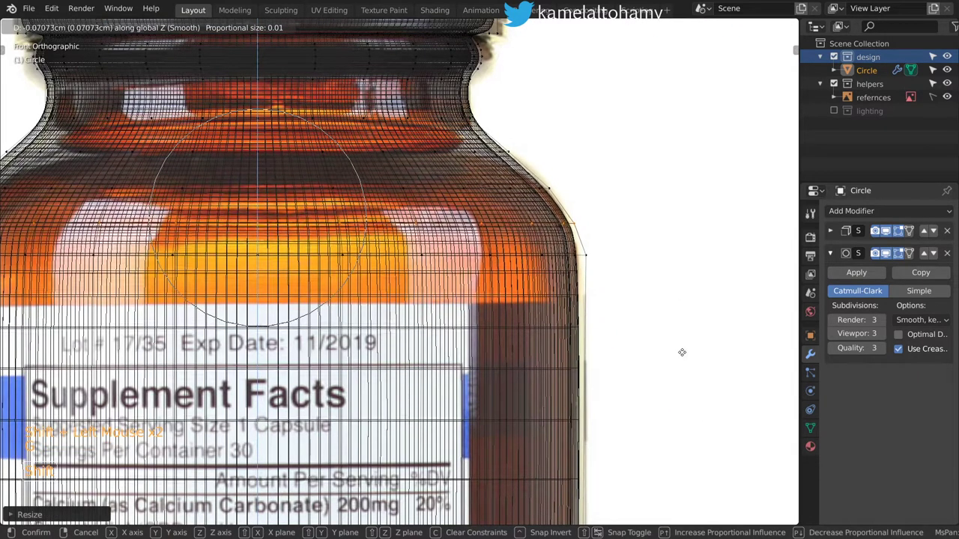
key("s")
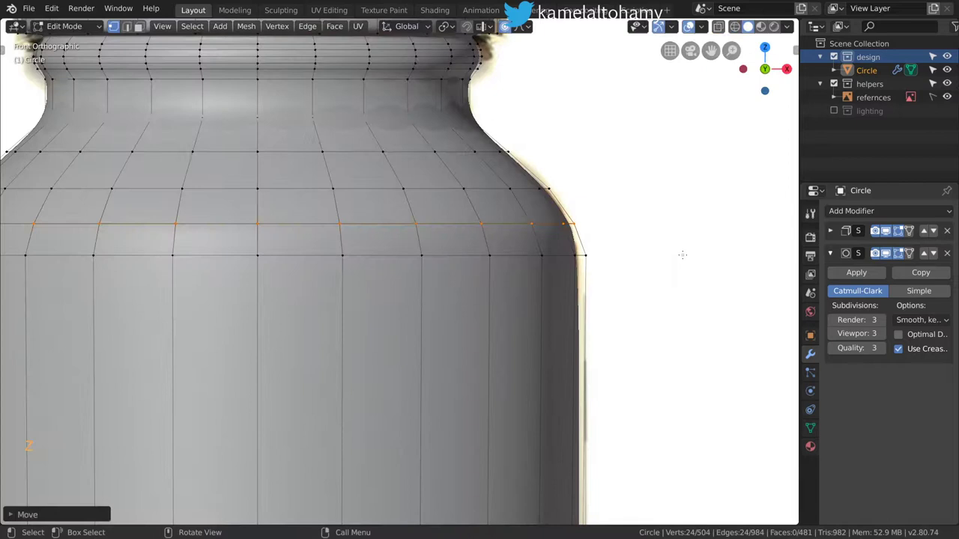
scroll("down", 3)
key("Tab")
scroll("up", 3)
middle_click(464, 228)
scroll("up", 3)
Step: Edge-slide the neck loop into place, then review the smoothed bottle in Object Mode
key("Tab")
scroll("down", 3)
key("z")
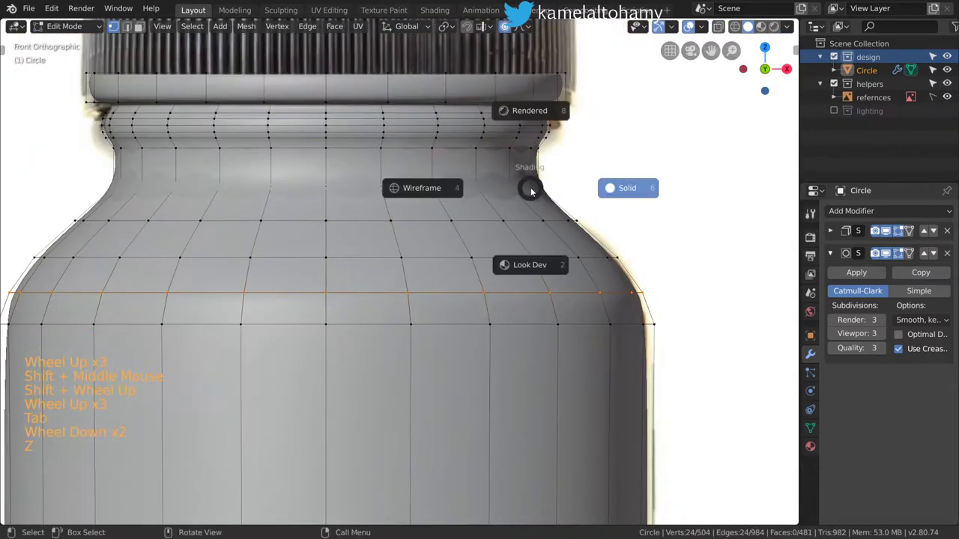
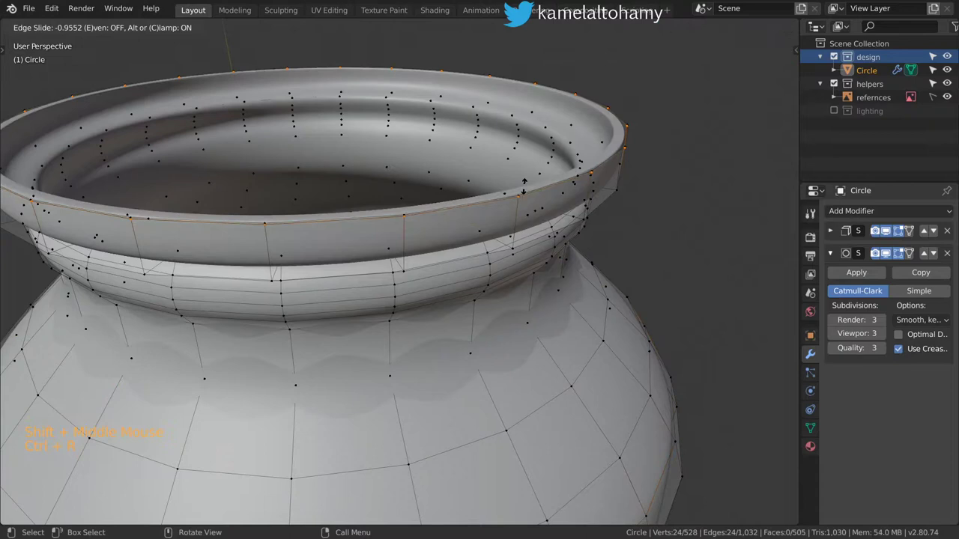
key("Tab")
scroll("down", 3)
middle_click(526, 249)
scroll("down", 3)
middle_click(447, 244)
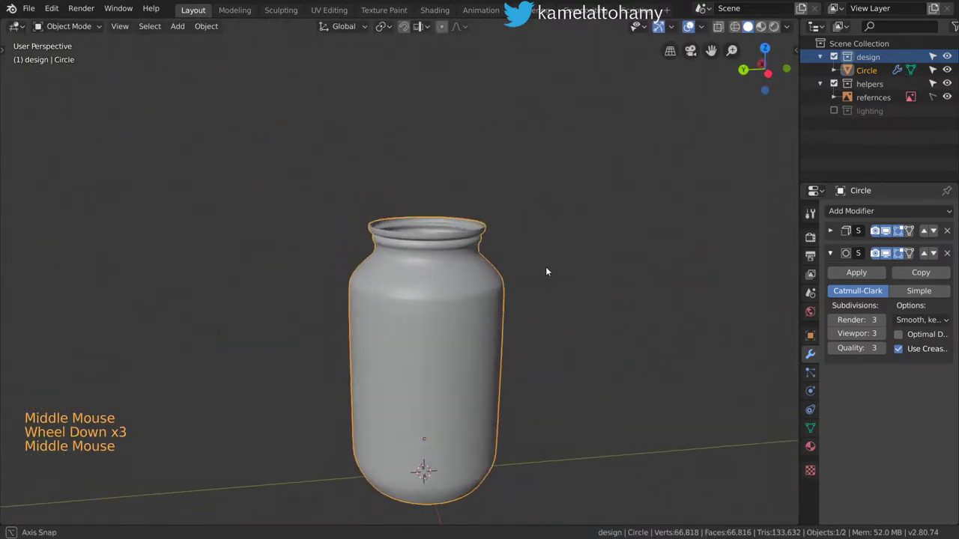
Step: Set the Solidify modifier's wall thickness to 0.12 cm
scroll("up", 3)
middle_click(573, 246)
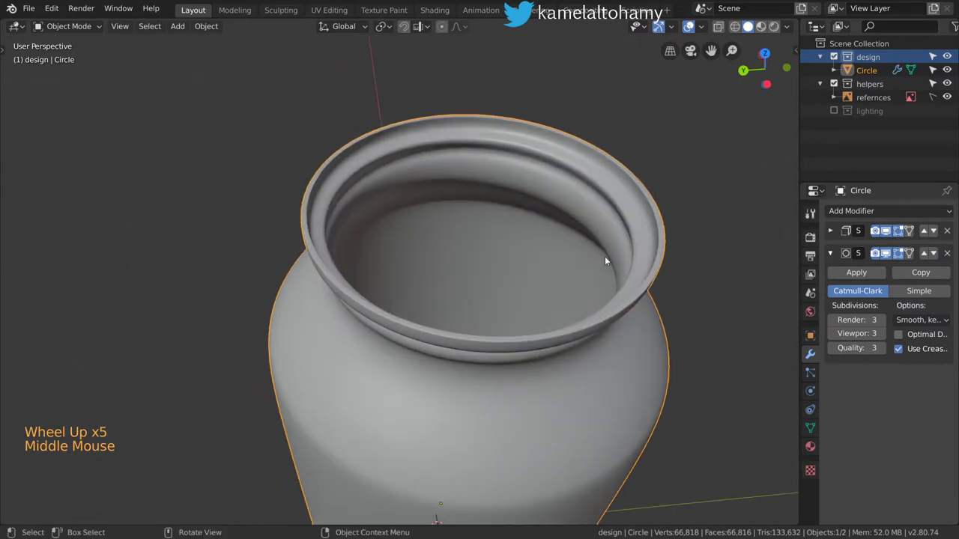
left_click(834, 235)
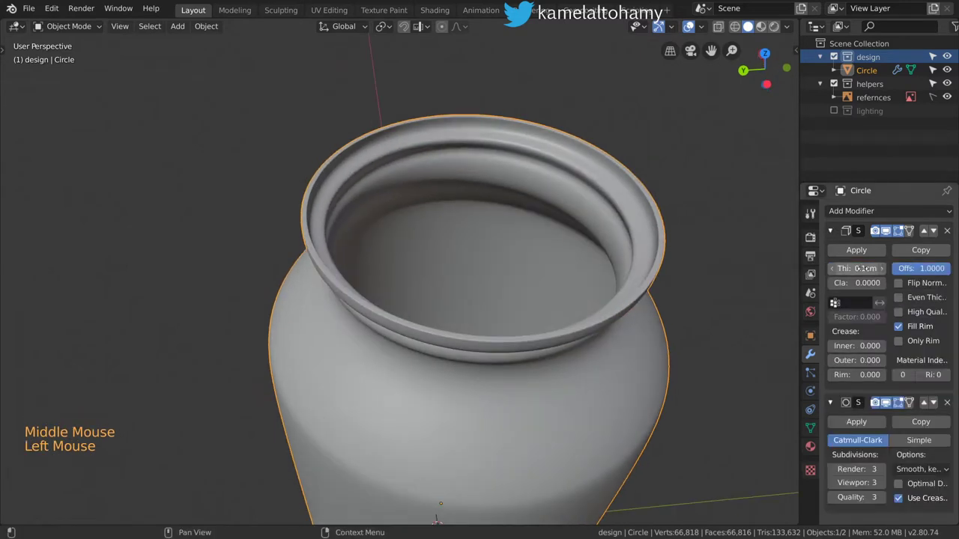
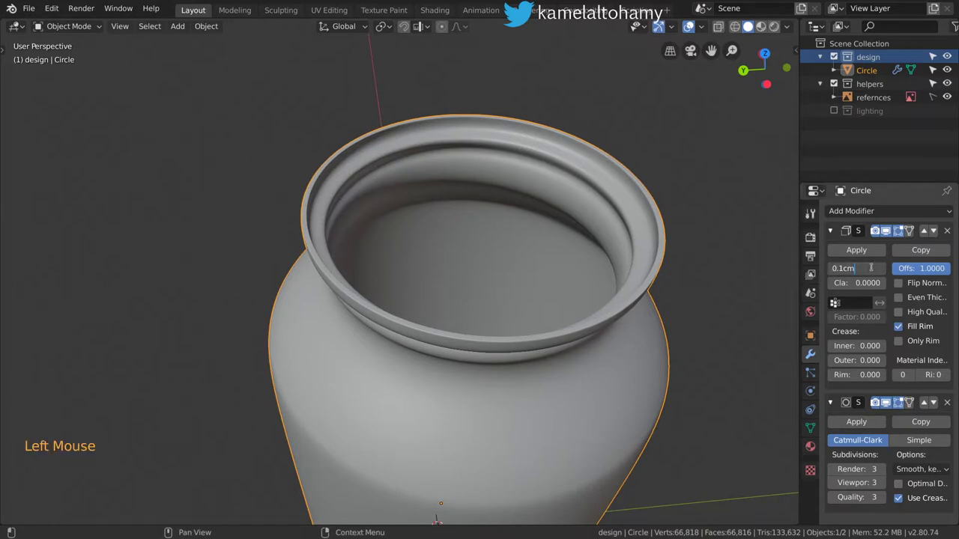
key("BackSpace")
key("BackSpace")
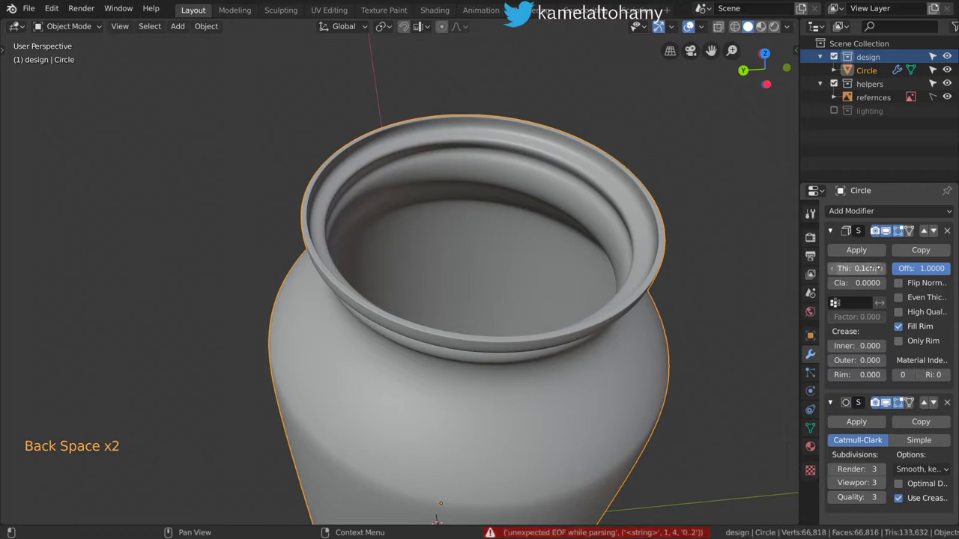
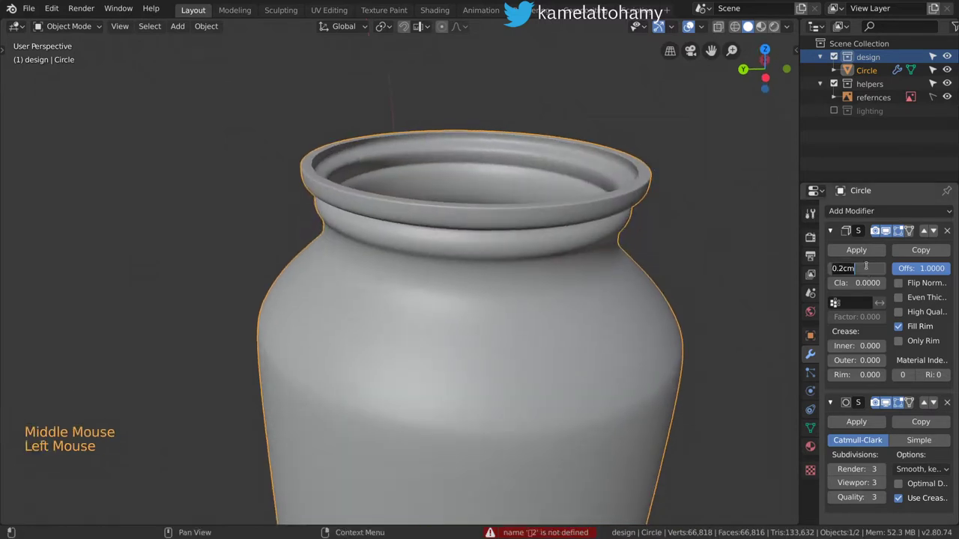
Step: Compare the thickened neck and shoulders against the reference photo in front view
middle_click(531, 207)
scroll("down", 3)
middle_click(500, 252)
key("KP_1")
scroll("down", 3)
scroll("up", 3)
scroll("up", 3)
scroll("down", 3)
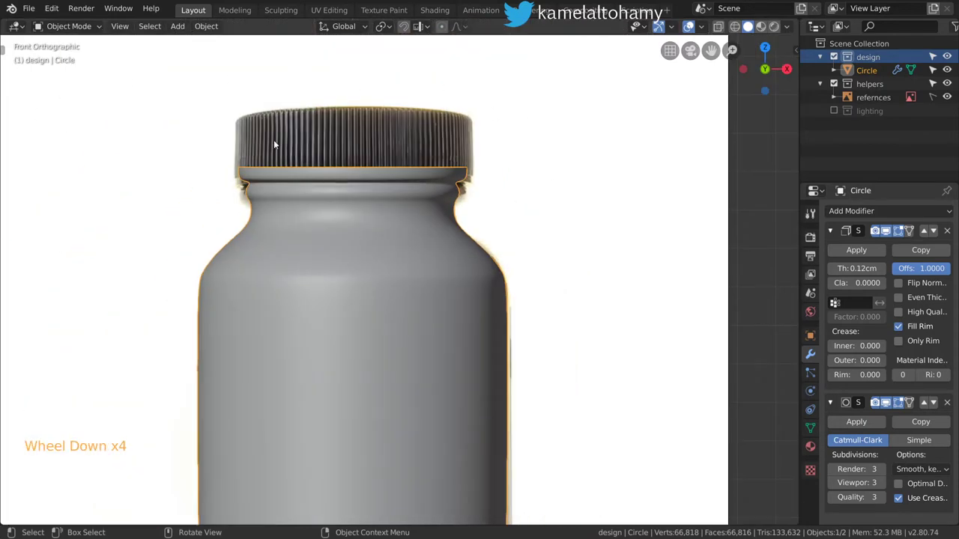
middle_click(445, 171)
scroll("down", 3)
key("KP_1")
scroll("up", 3)
middle_click(415, 235)
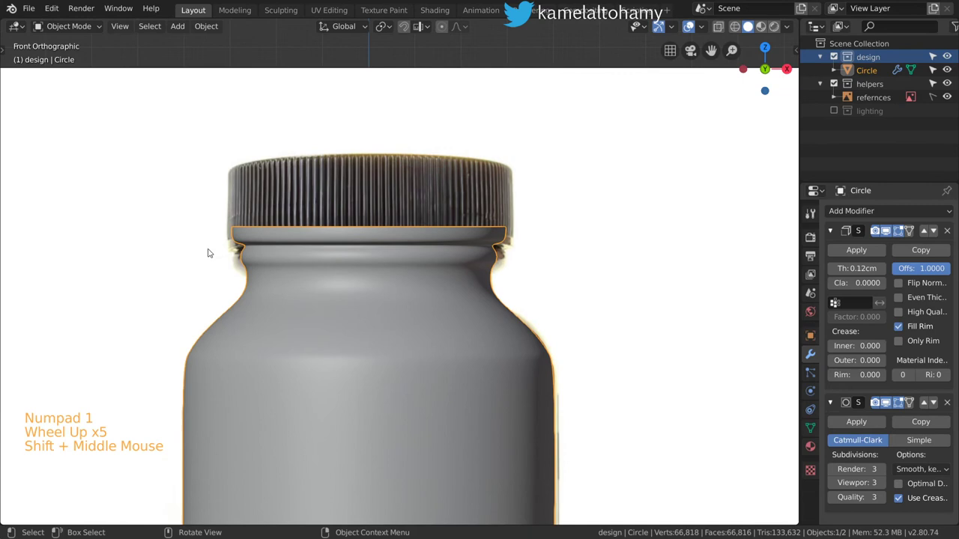